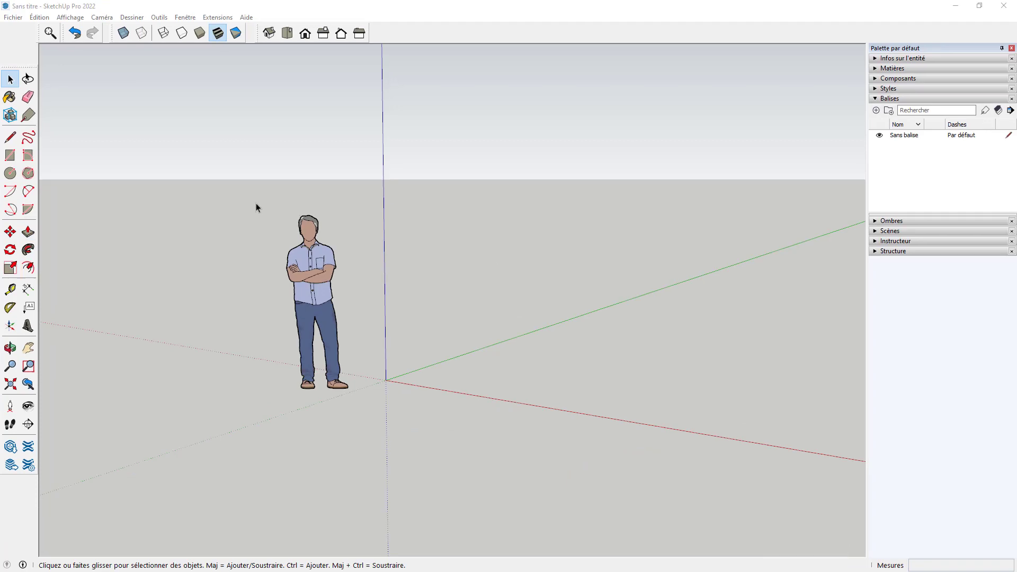
Activate Scale on the standing figure so its scaling grips appear.
key(s)
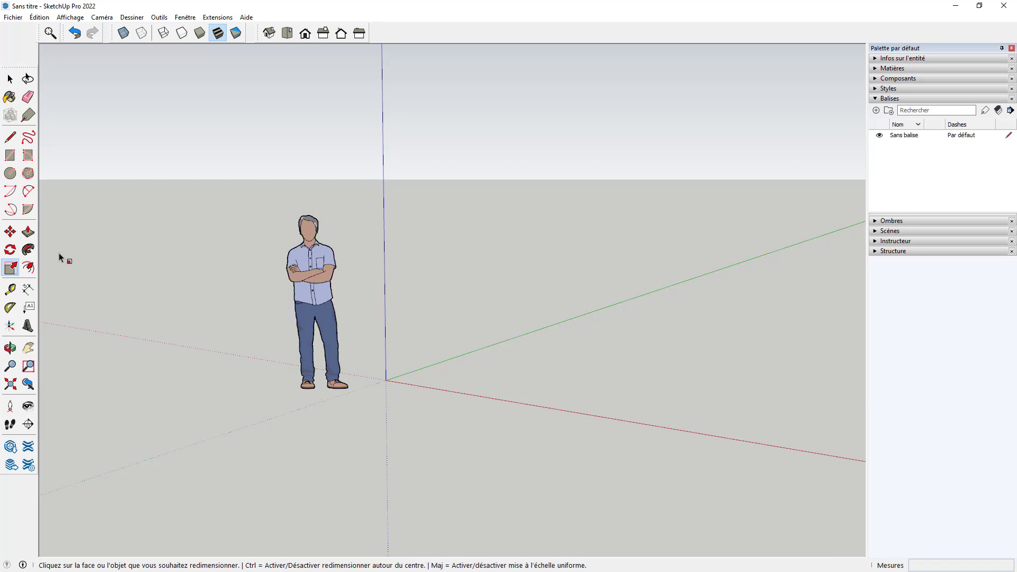
drag(318, 268, 334, 283)
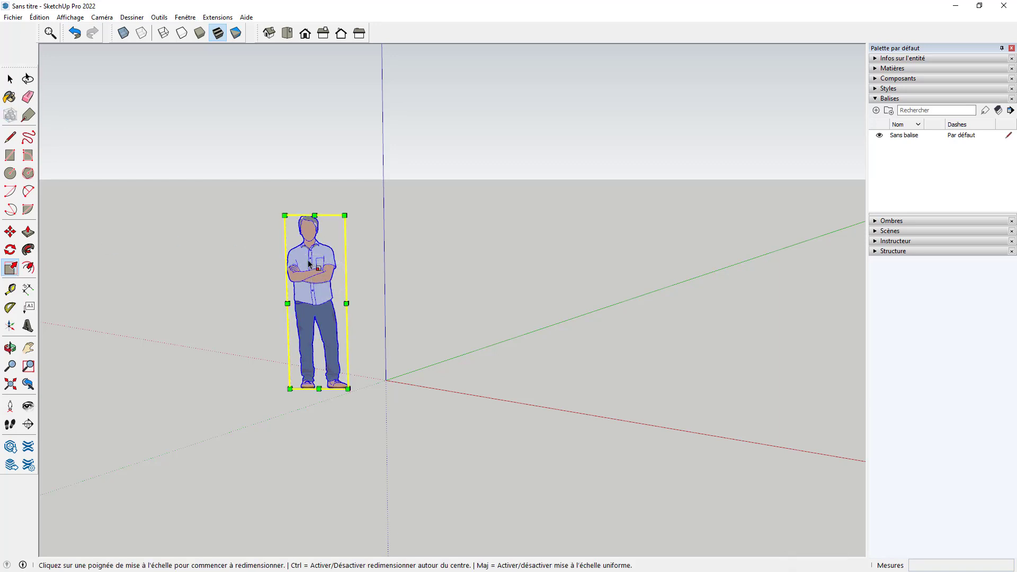
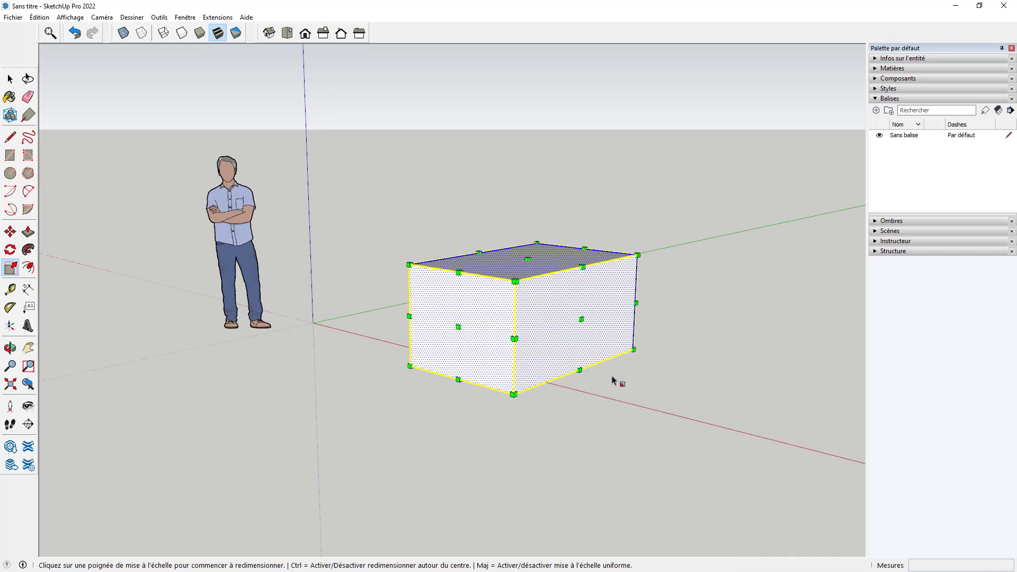
Scale the new box beside the figure uniformly from its corner grip.
middle_click(608, 381)
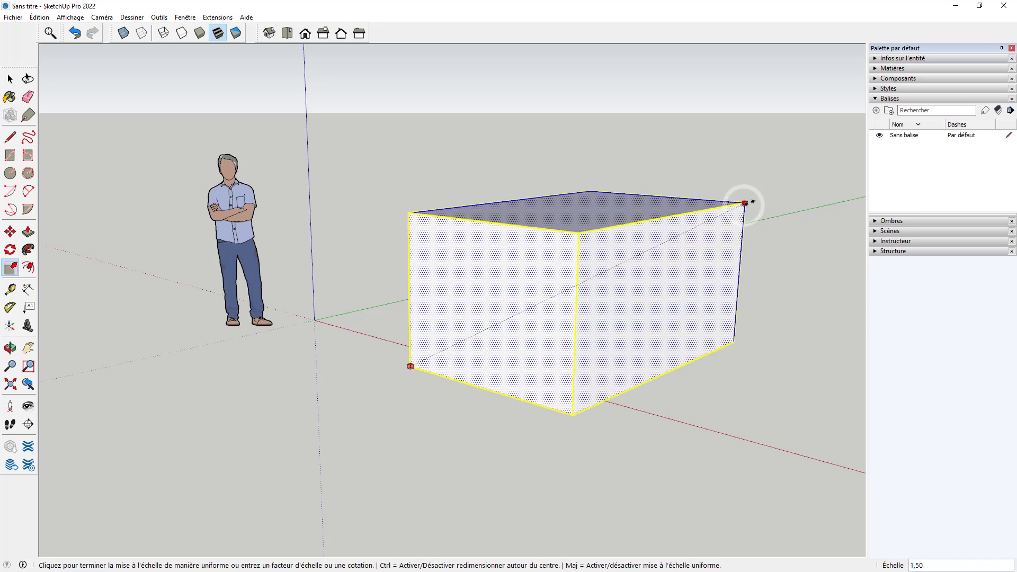
click(591, 303)
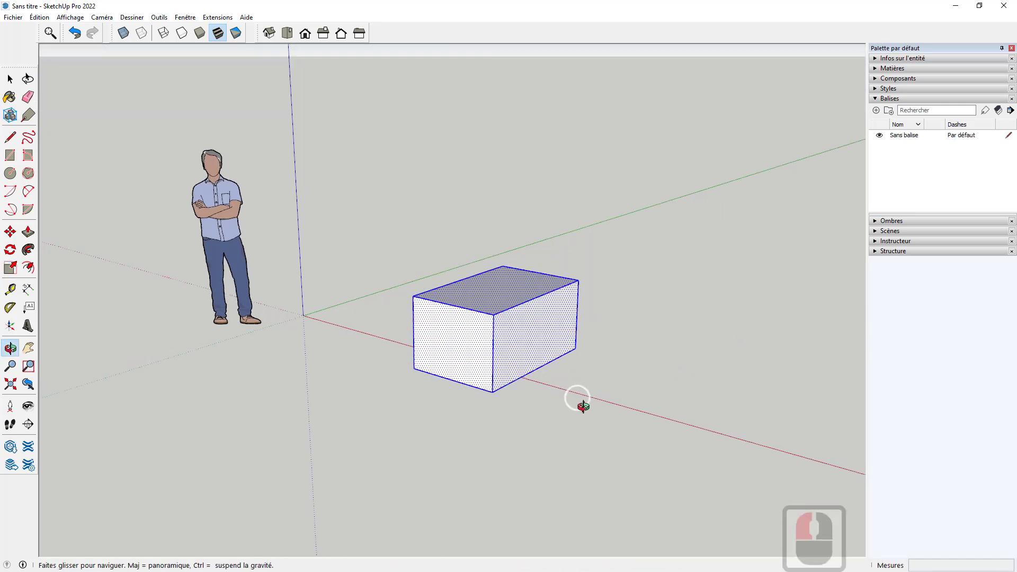
Stretch the box lengthwise into a wider, flatter block, then deselect it.
middle_click(592, 410)
scroll(up, 3)
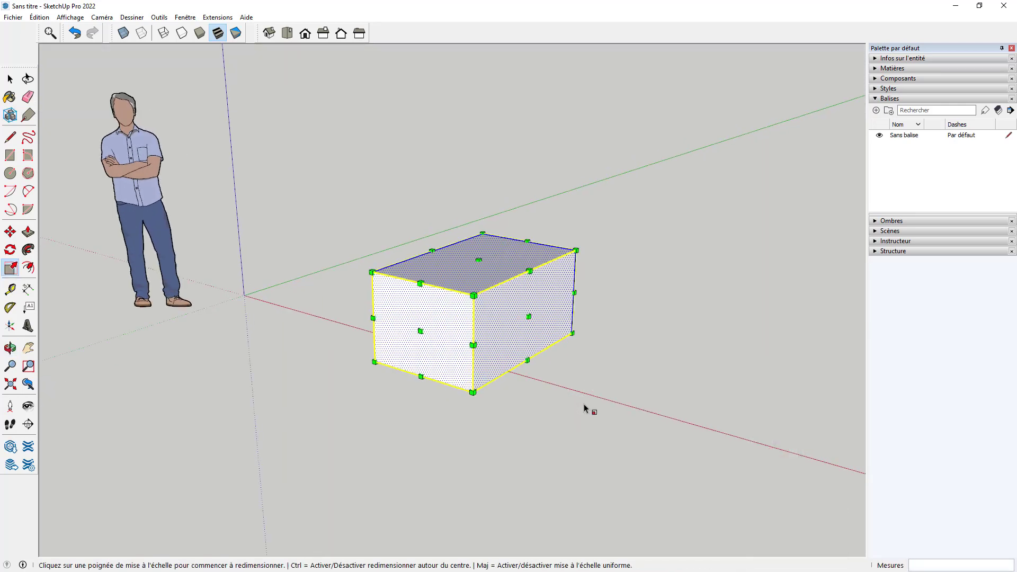
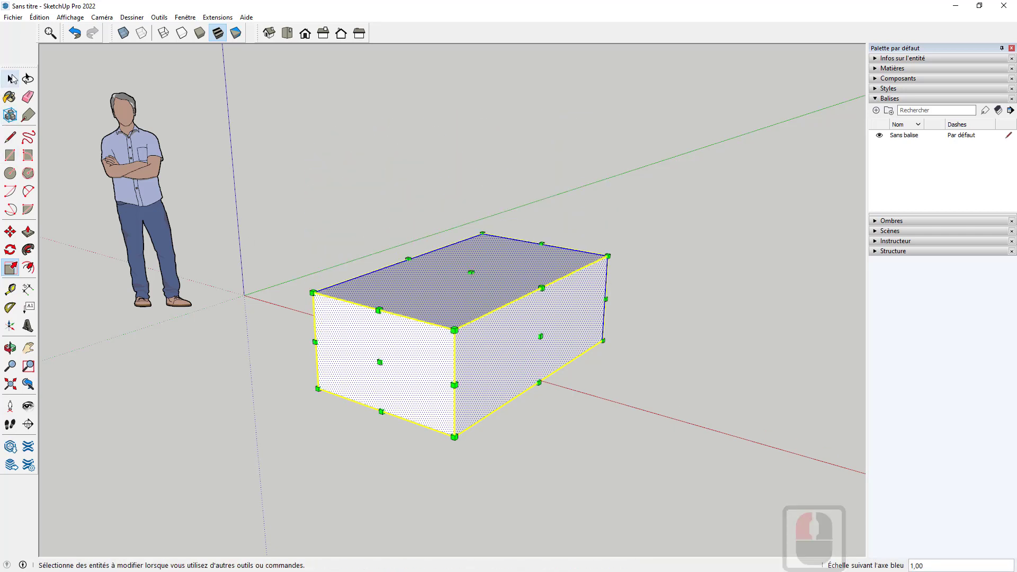
click(13, 78)
click(427, 124)
scroll(down, 3)
middle_click(495, 329)
click(478, 291)
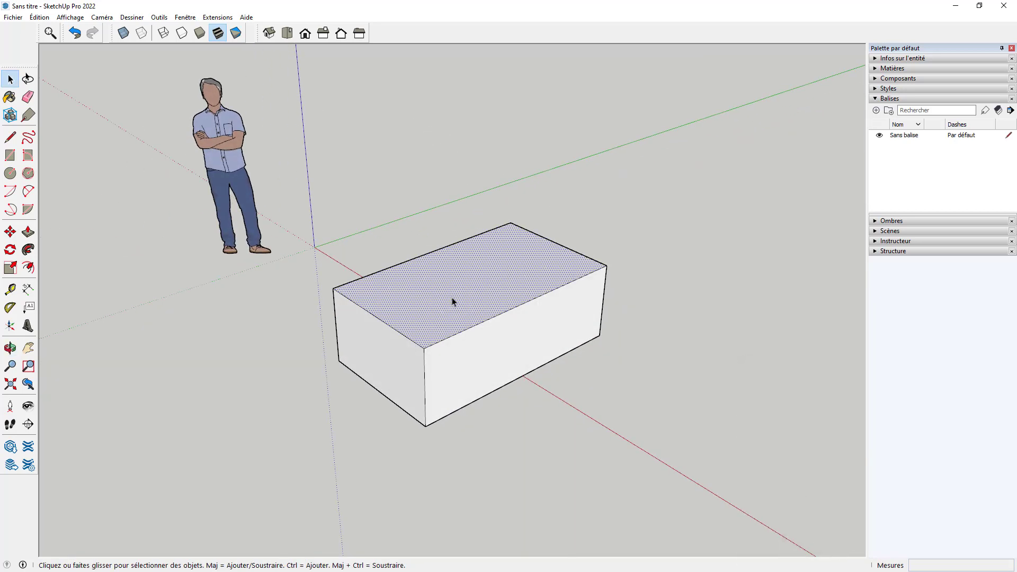
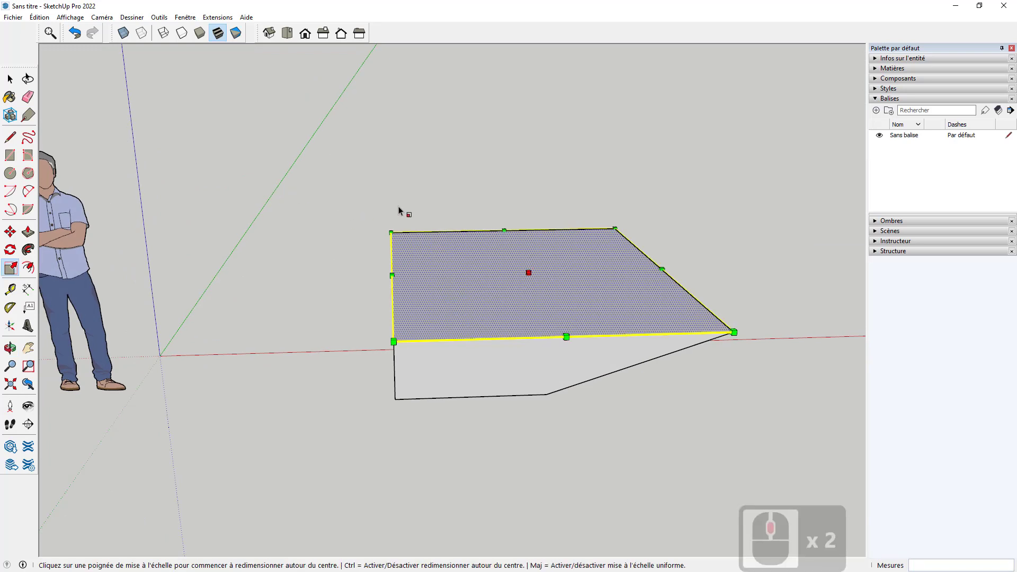
key(ctrl+z)
key(ctrl+z)
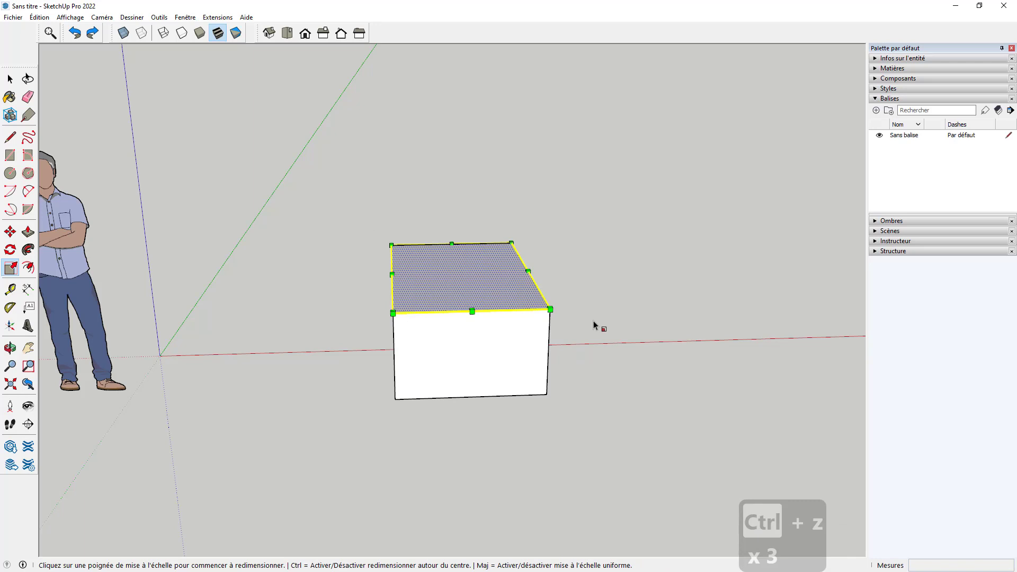
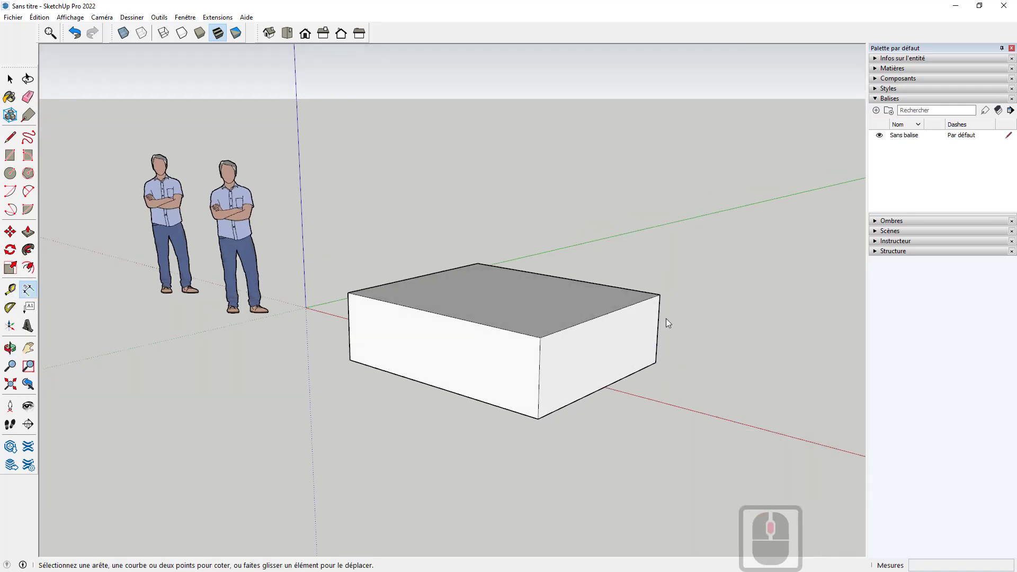
Dimension the box's top edge, placing the 224,7 cm width above it.
click(705, 321)
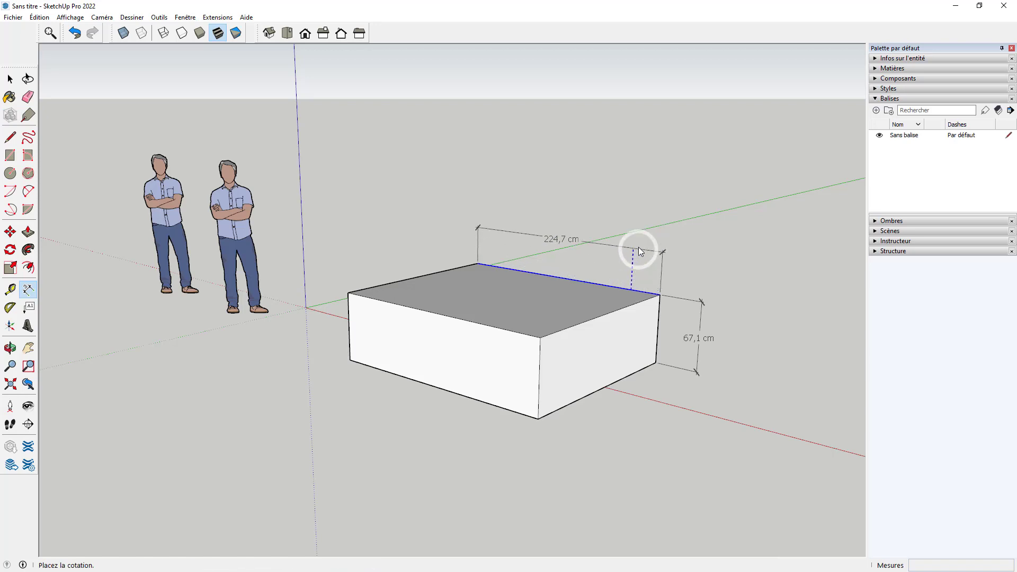
drag(643, 249, 628, 386)
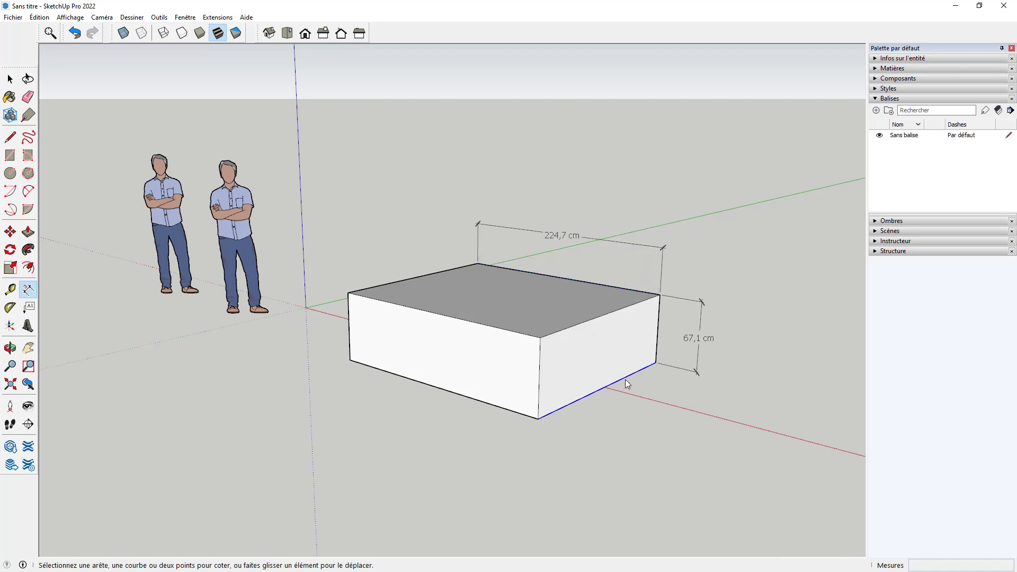
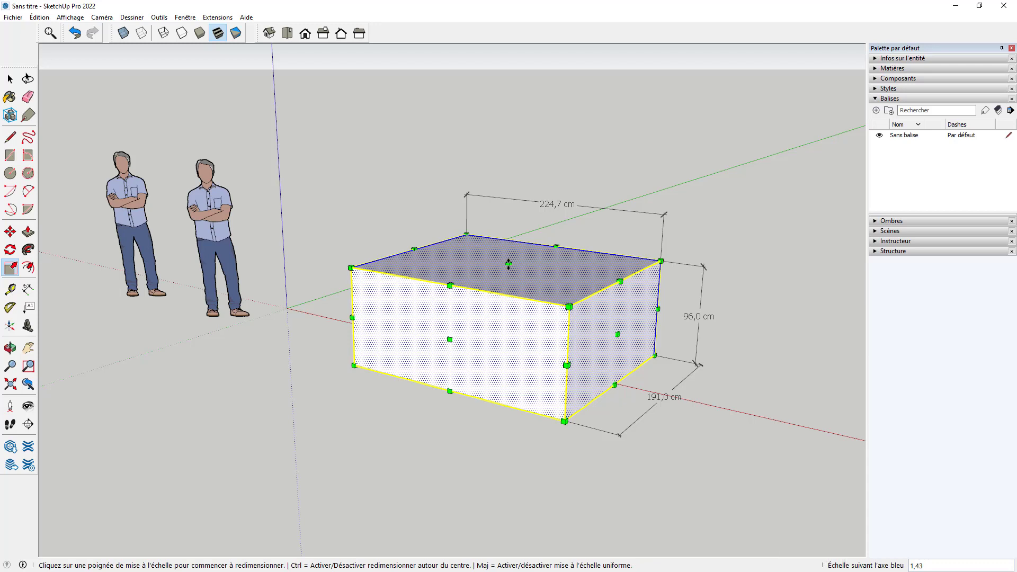
Rescale the box's height so it reads exactly 100 cm.
text(10)
key(Return)
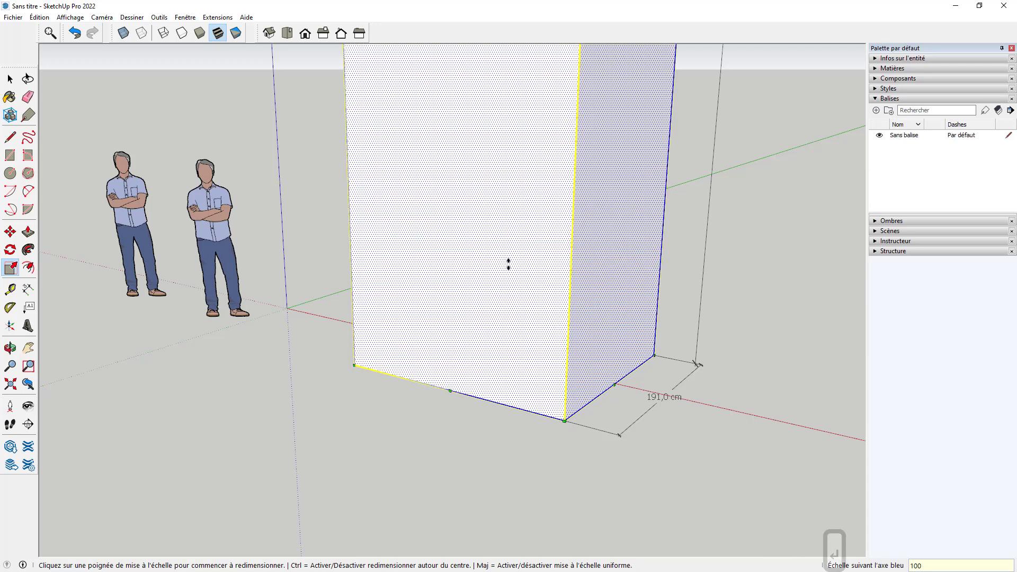
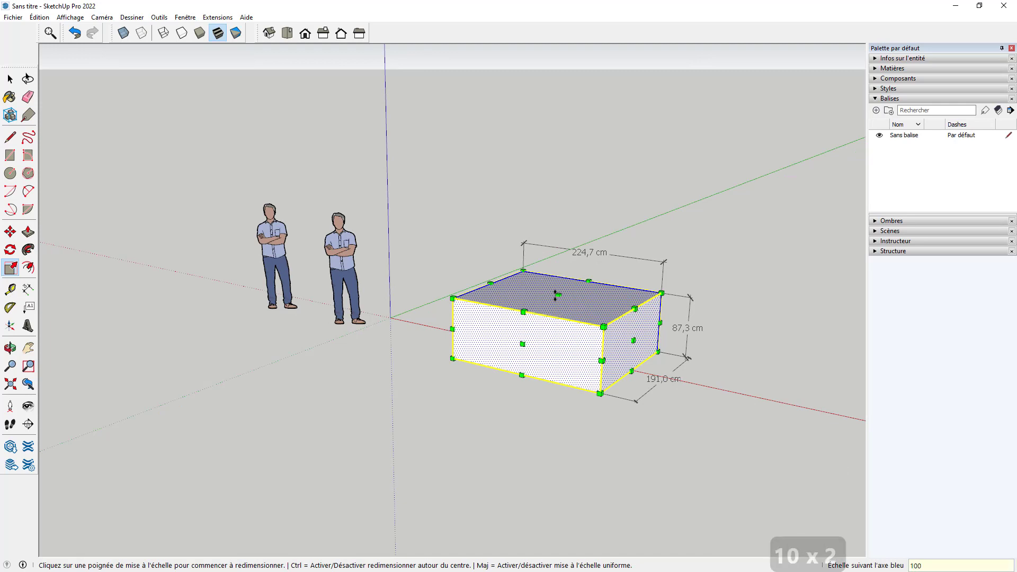
text(cm)
key(Return)
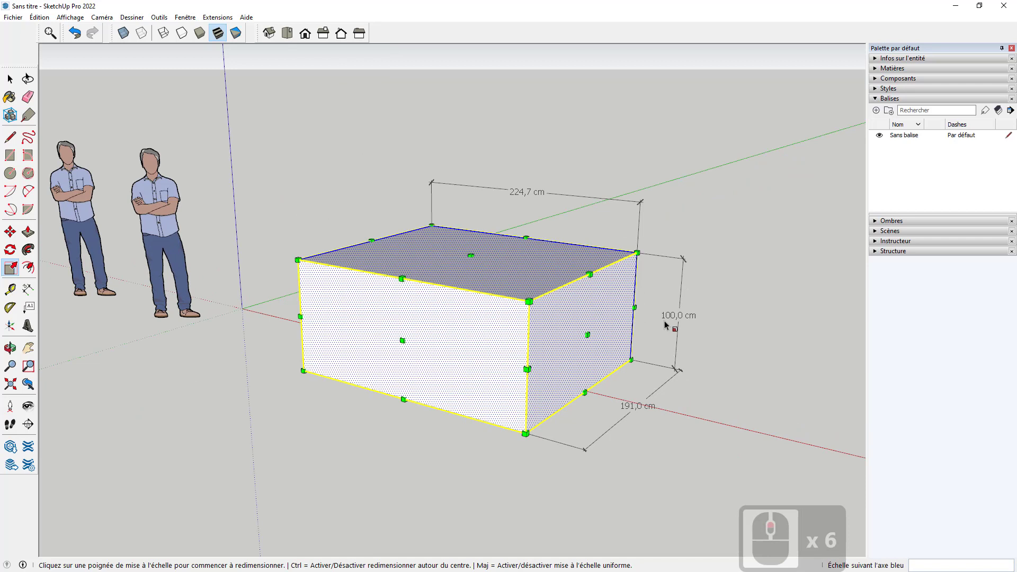
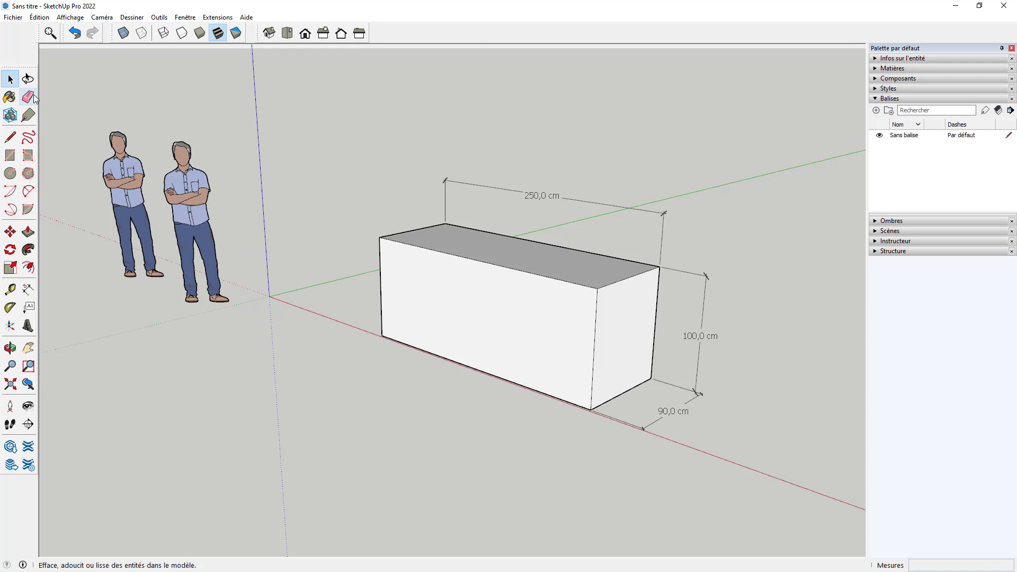
Erase the dimension annotations around the resized box.
click(12, 77)
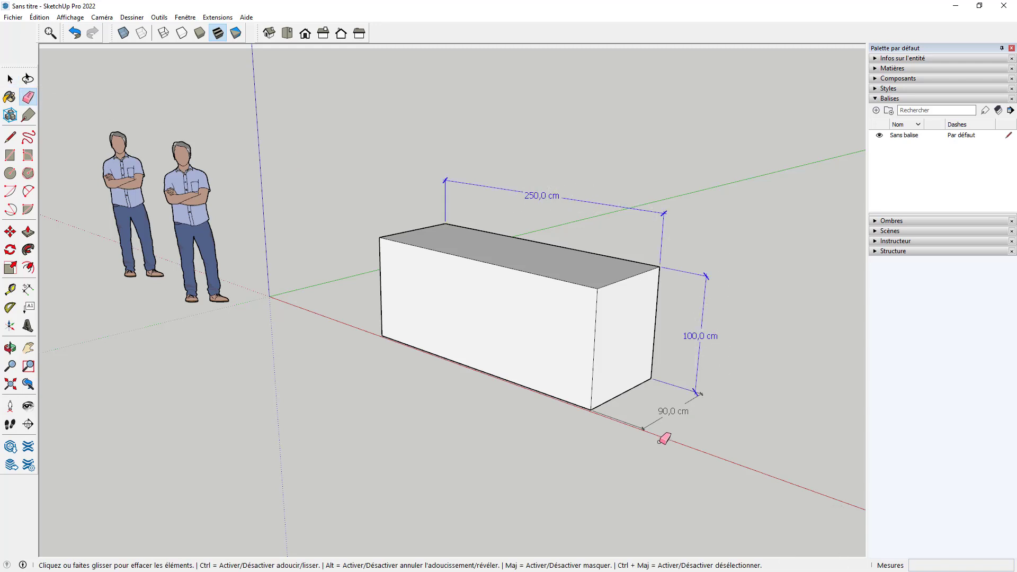
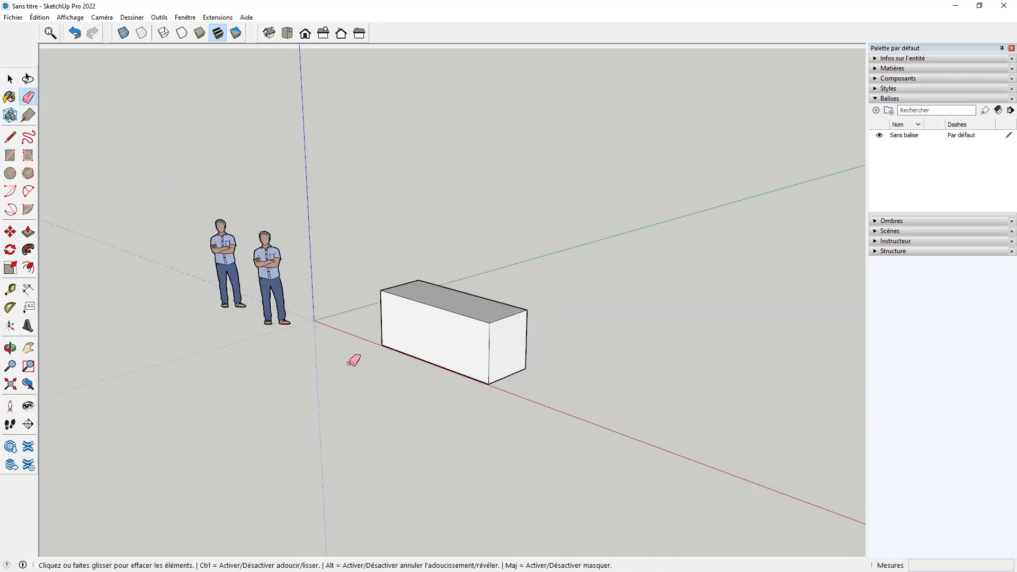
scroll(down, 3)
scroll(up, 3)
scroll(down, 3)
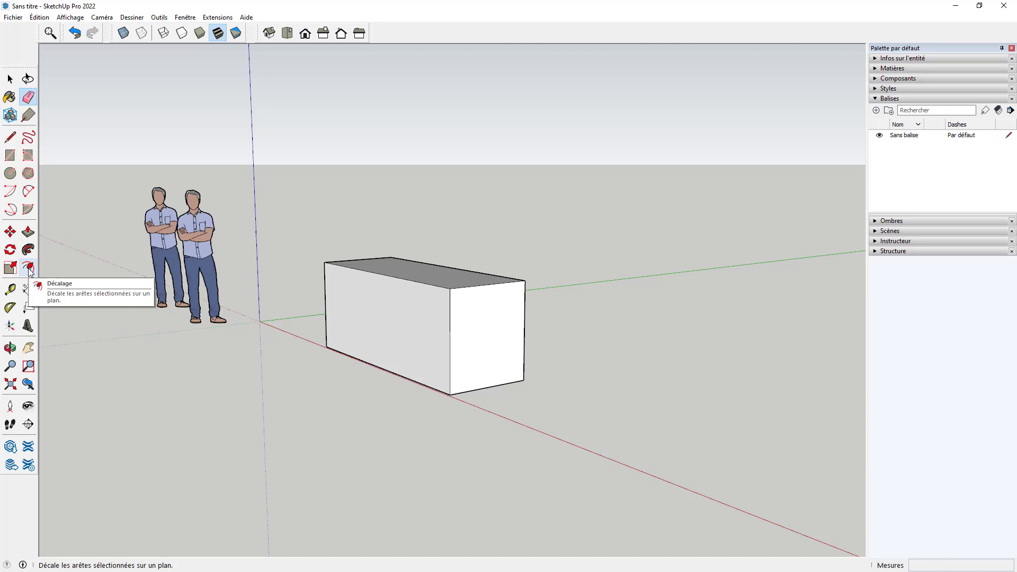
click(32, 271)
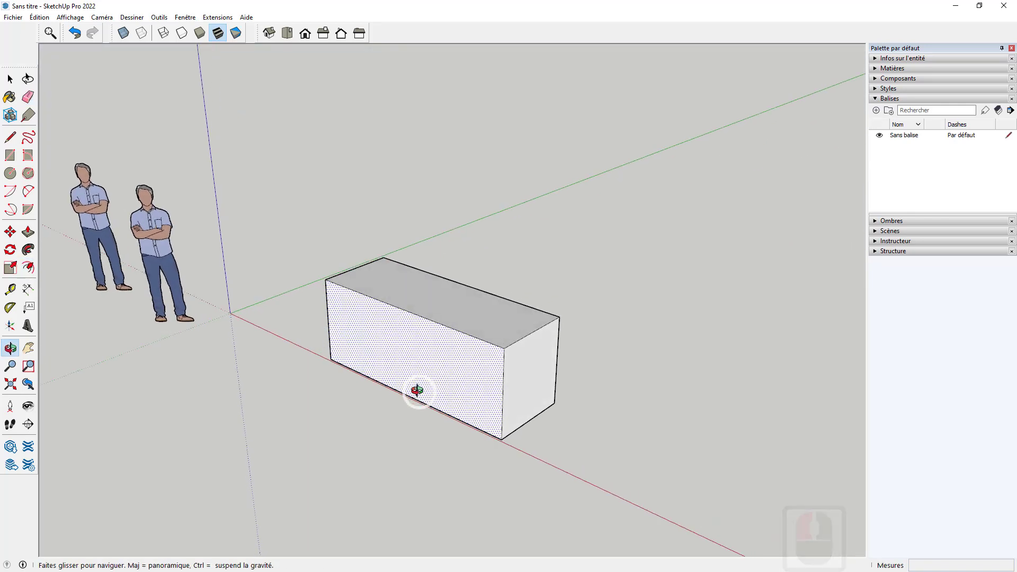
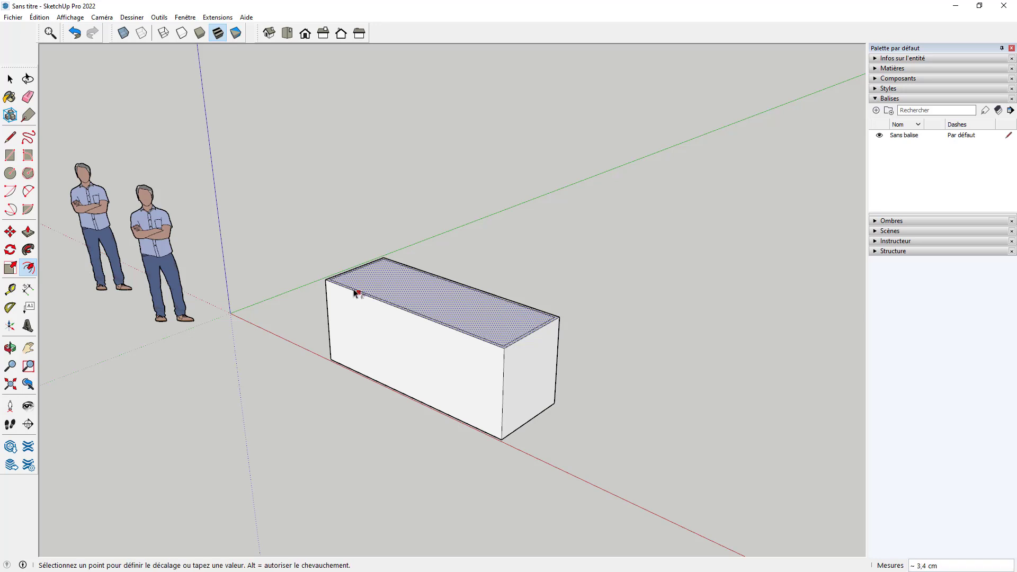
click(358, 292)
middle_click(524, 318)
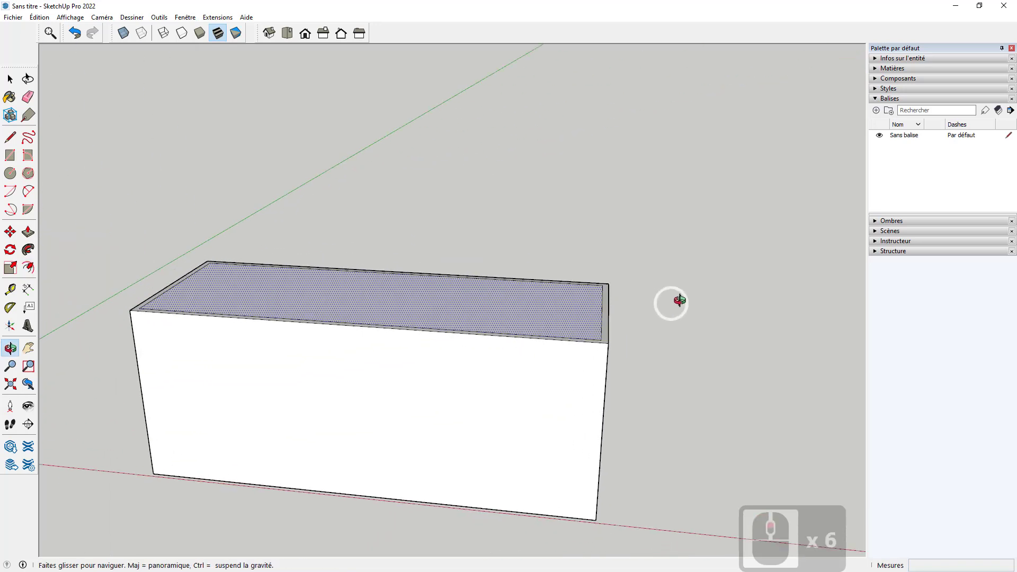
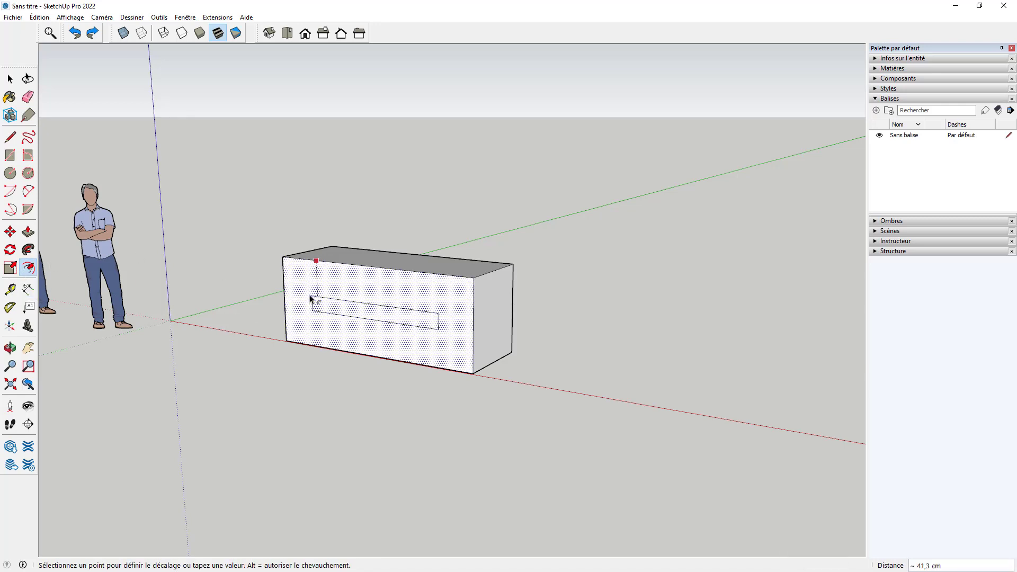
Offset the front face's edges 15 cm inward and measure the gap to confirm.
click(314, 279)
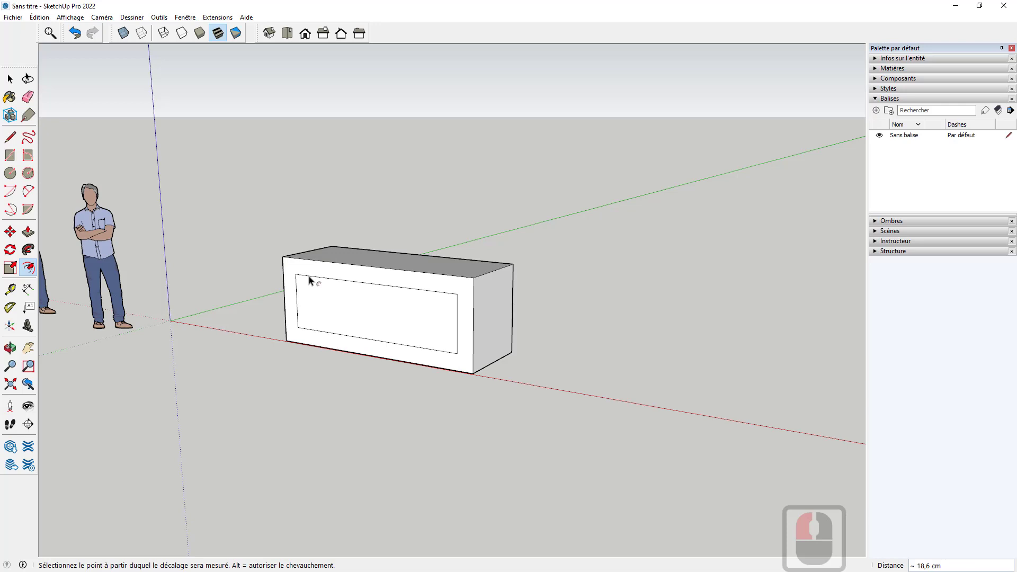
text(15)
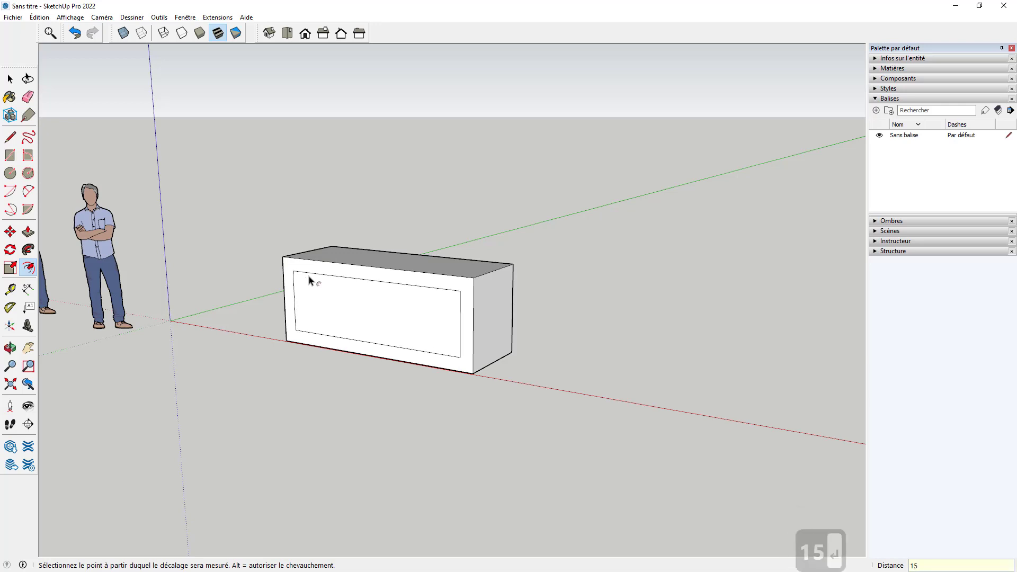
key(Return)
click(27, 292)
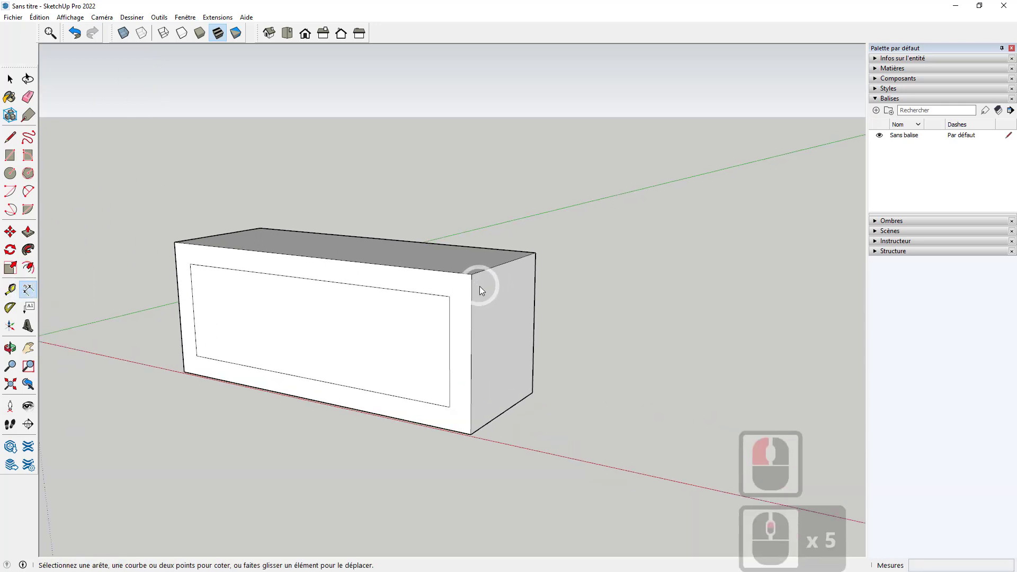
click(453, 296)
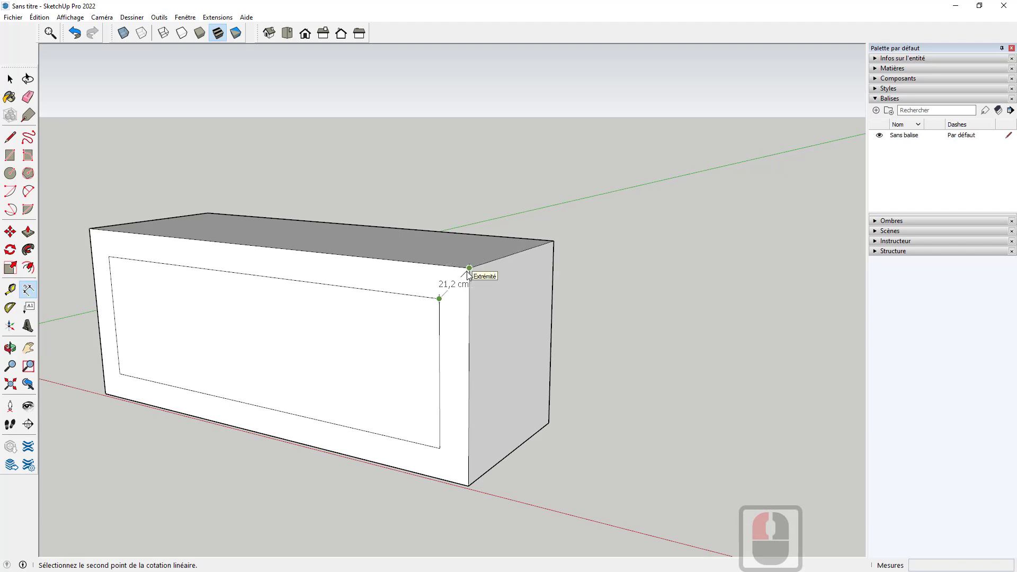
click(470, 328)
scroll(up, 3)
scroll(down, 3)
middle_click(476, 366)
key(ctrl+z)
scroll(down, 3)
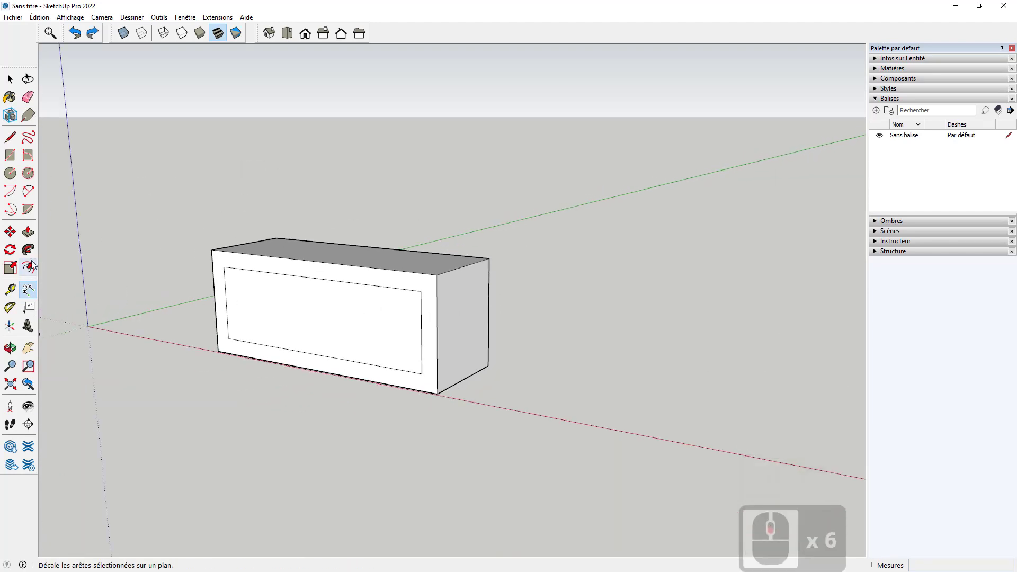
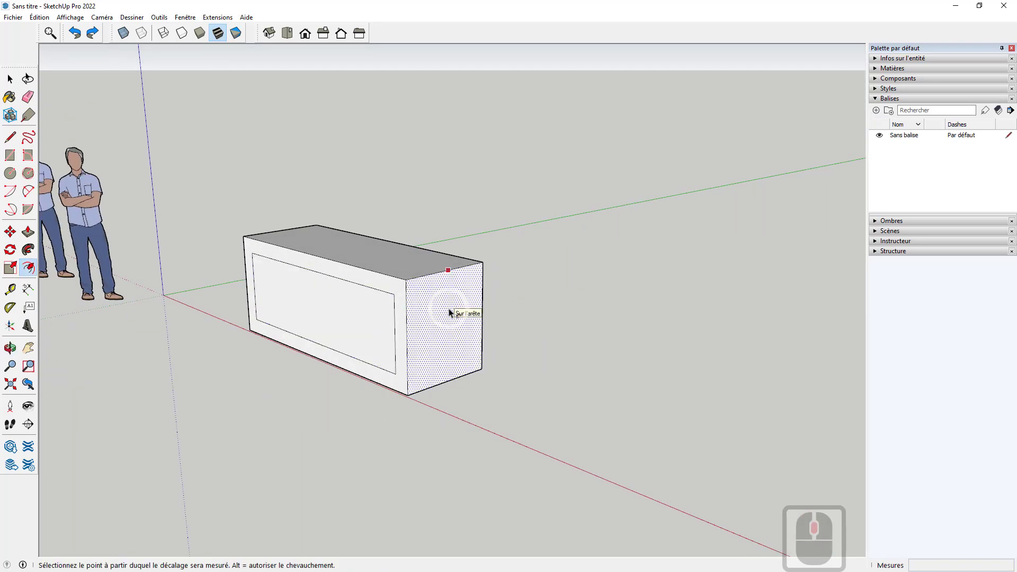
Repeat the 15 cm inset outline on the box's end face.
double_click(454, 311)
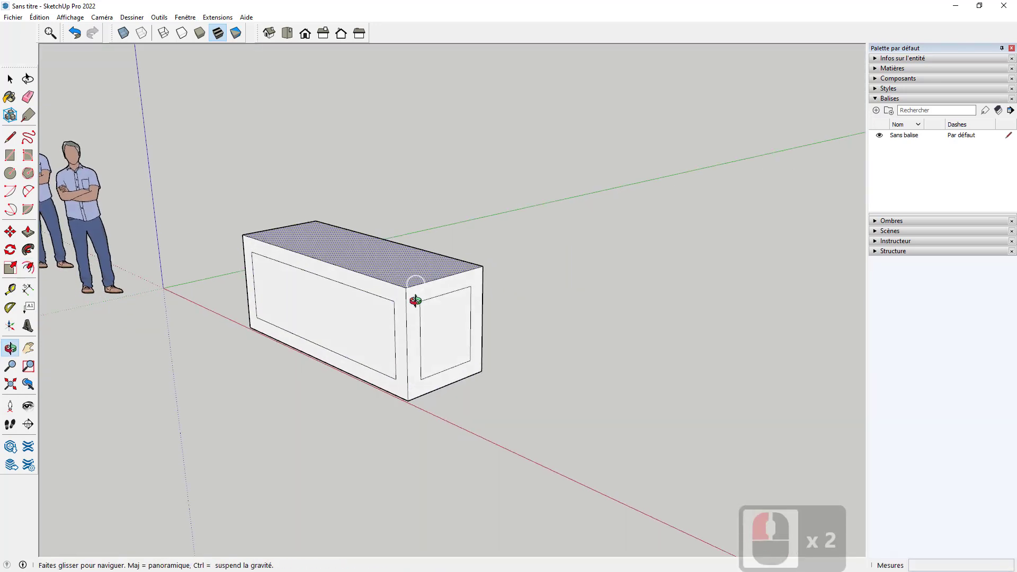
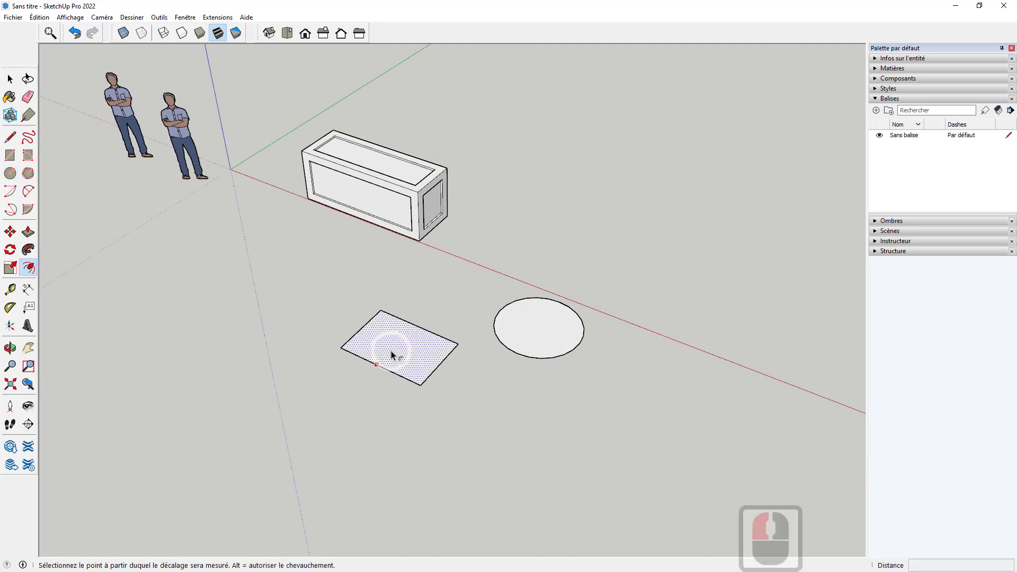
Give the flat ground rectangle an inner offset outline.
click(384, 360)
key(ctrl+z)
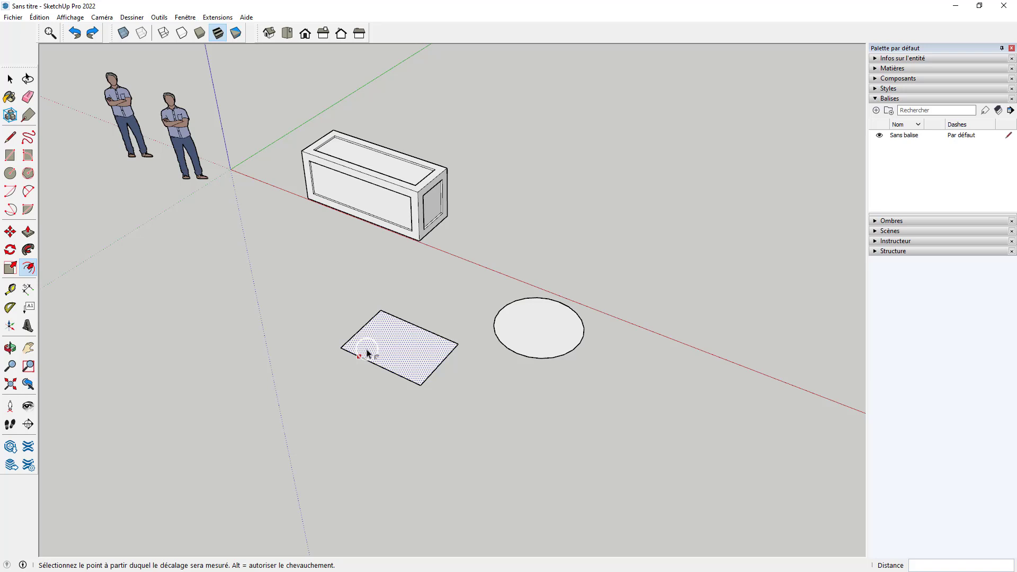
click(349, 362)
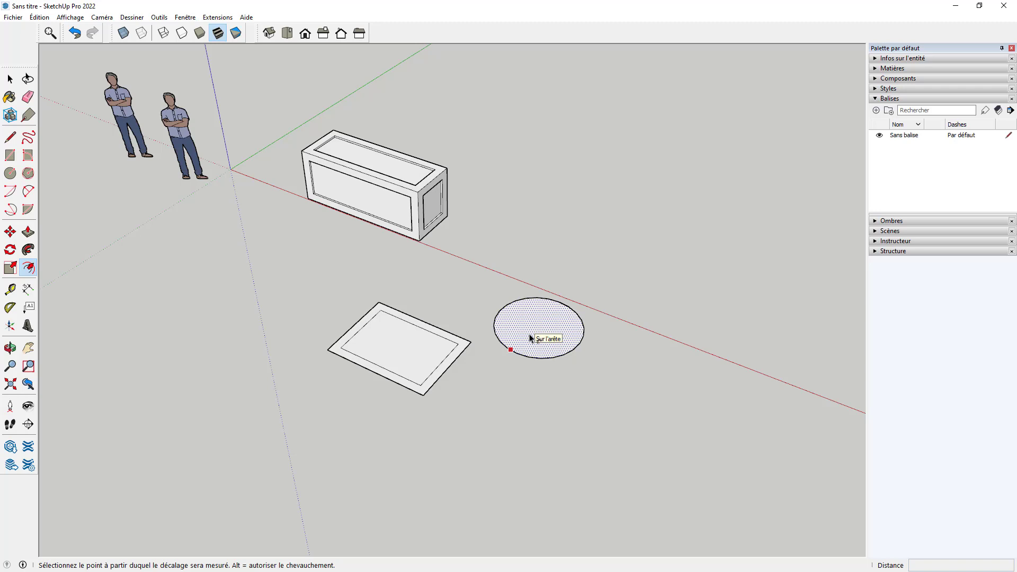
Add a small inner ring far inside the circle and a matching central inset in the rectangle.
double_click(534, 337)
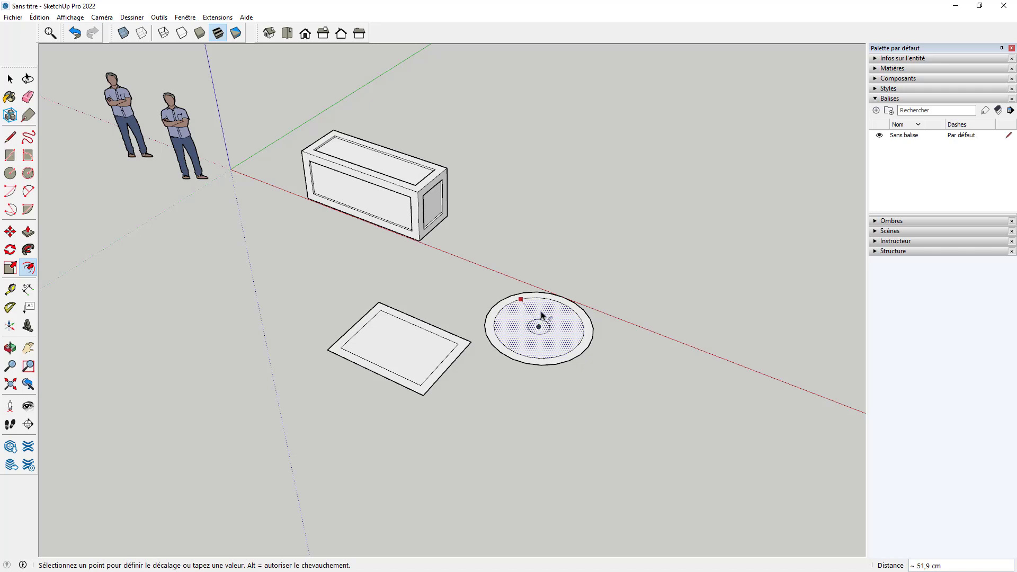
click(551, 310)
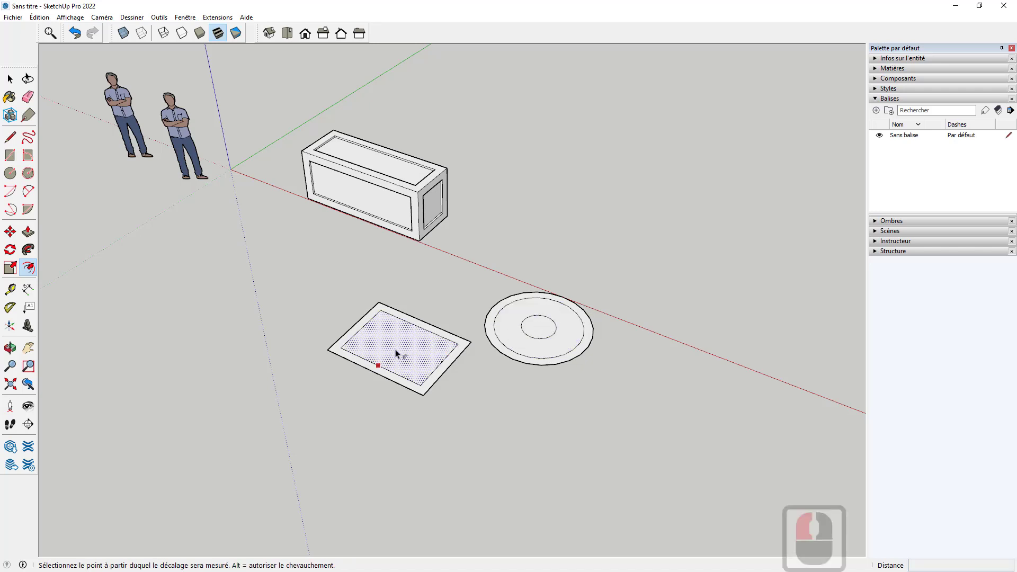
double_click(400, 353)
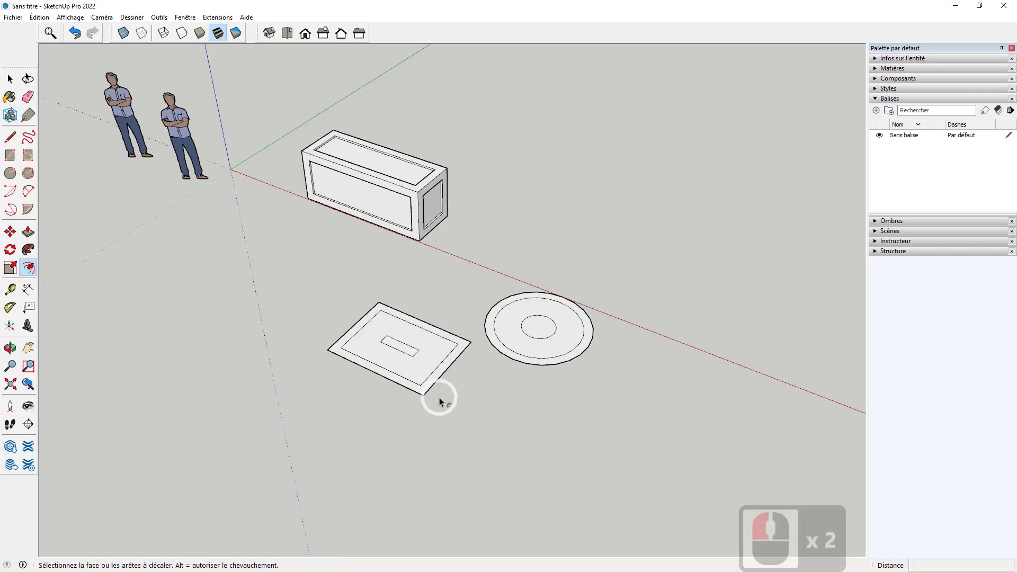
Orbit and zoom out to view all the flat shapes and the box together.
middle_click(294, 427)
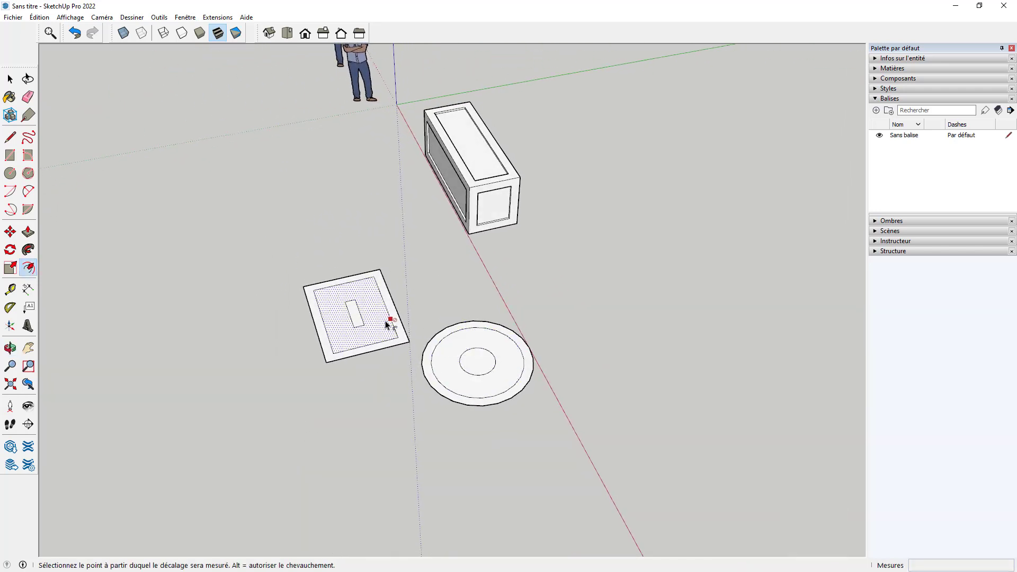
scroll(up, 3)
scroll(down, 3)
middle_click(352, 315)
scroll(up, 3)
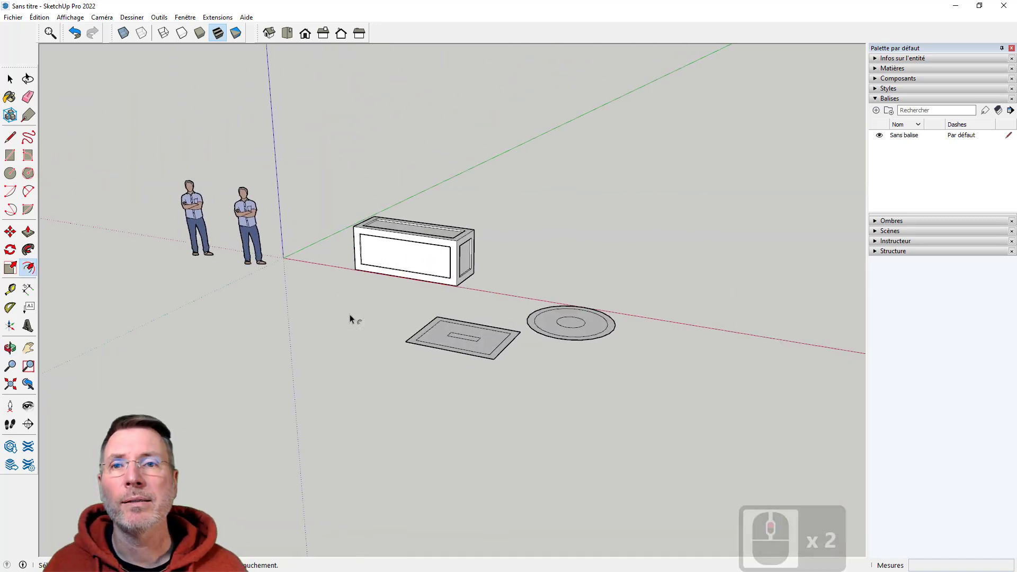